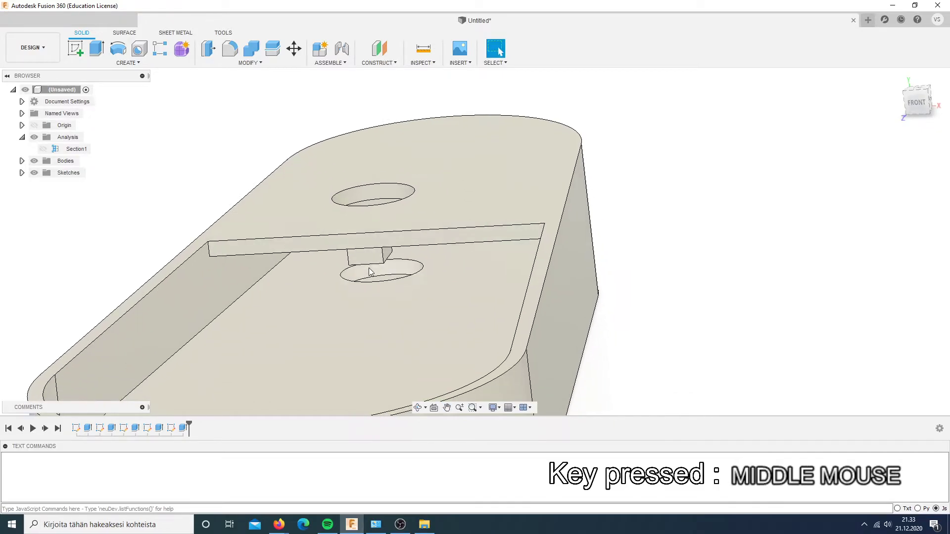
- Zoom around the finished holder model before starting a new design
scroll("down", 3)
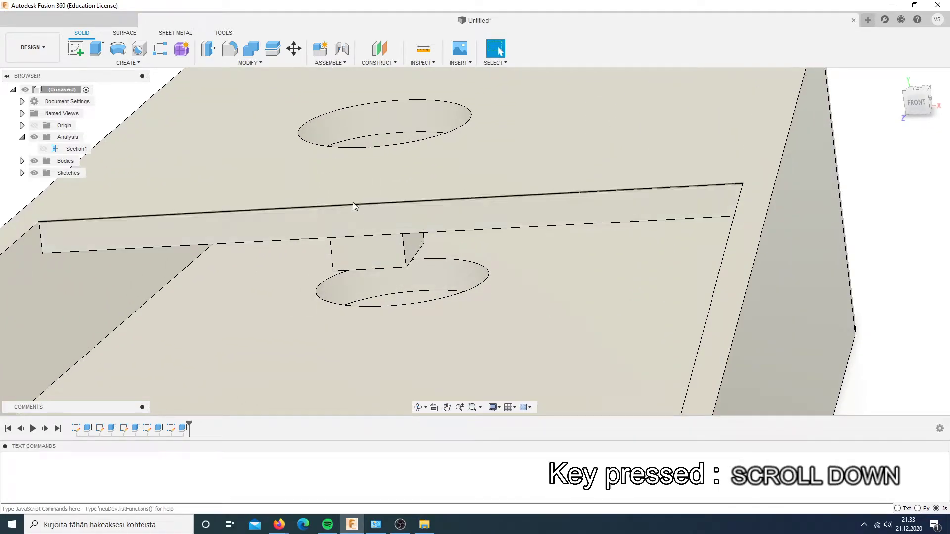
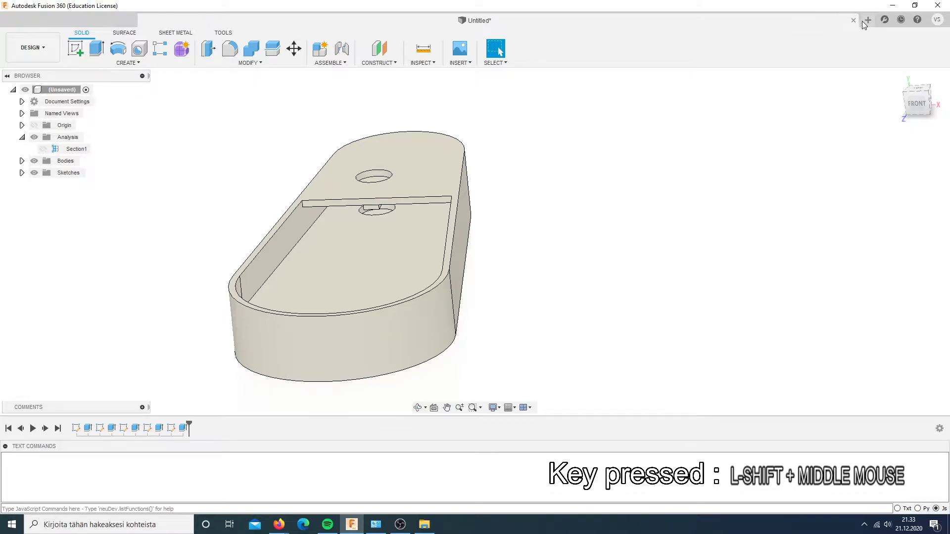
- In a new design, sketch a centre circle on the ground plane with a vertical construction line above it
left_click(867, 26)
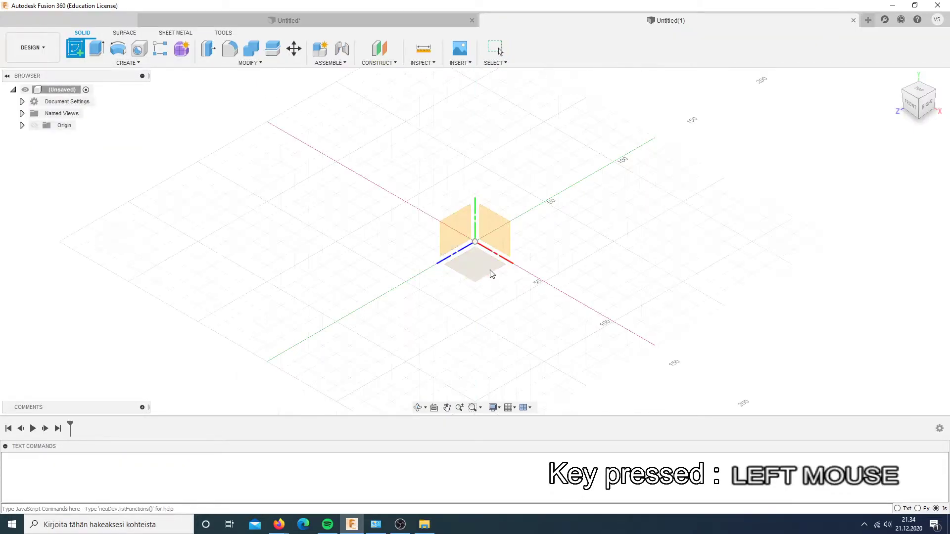
key("c")
left_click(428, 234)
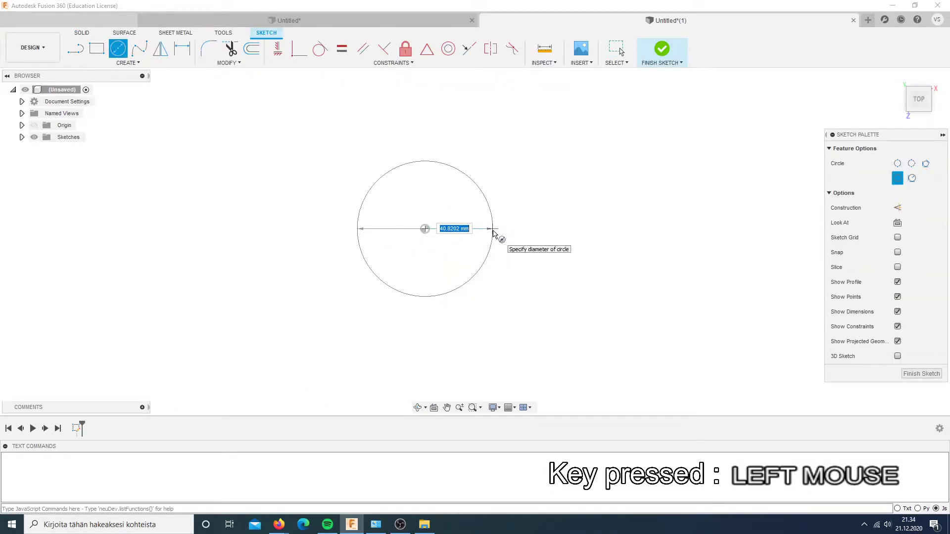
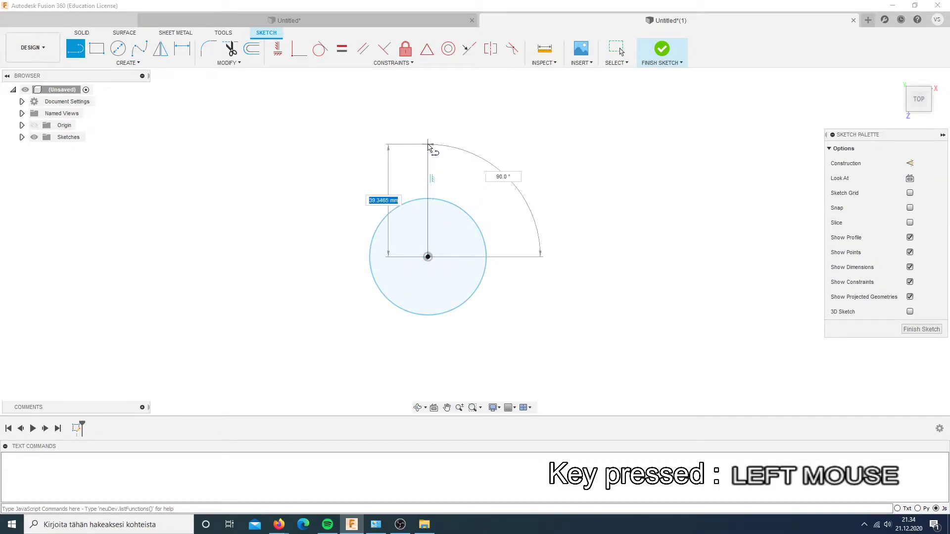
key("Escape")
left_click(431, 163)
key("x")
- Dimension the construction line to 50 mm and centre a smaller circle on its top end
key("d")
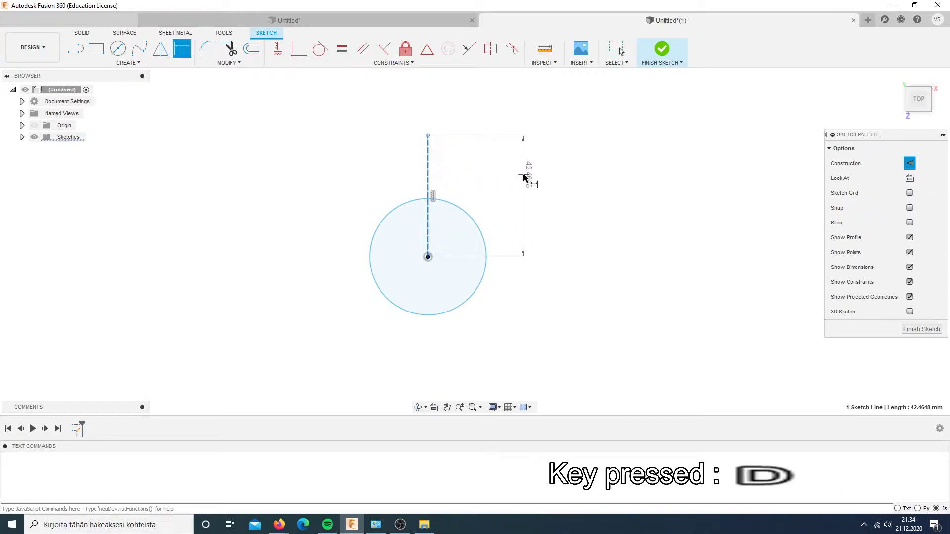
left_click(527, 179)
key("5")
key("0")
key("Return")
key("c")
left_click(432, 117)
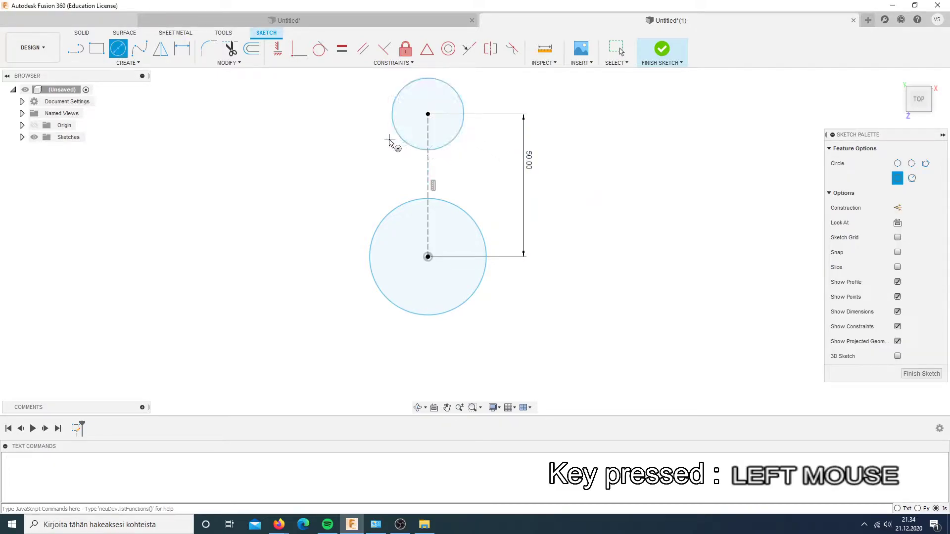
key("Escape")
- Join the two circles with tangent lines on their left and right sides
key("l")
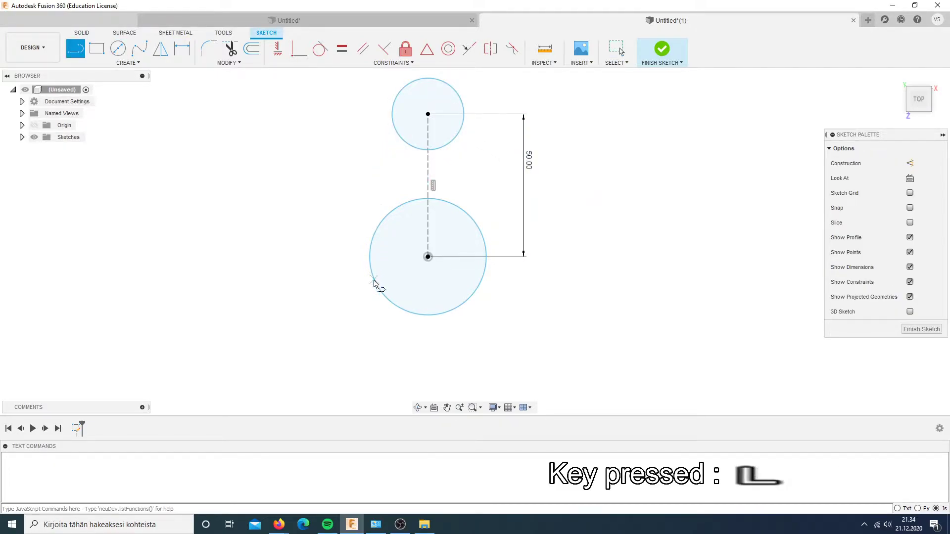
left_click(379, 283)
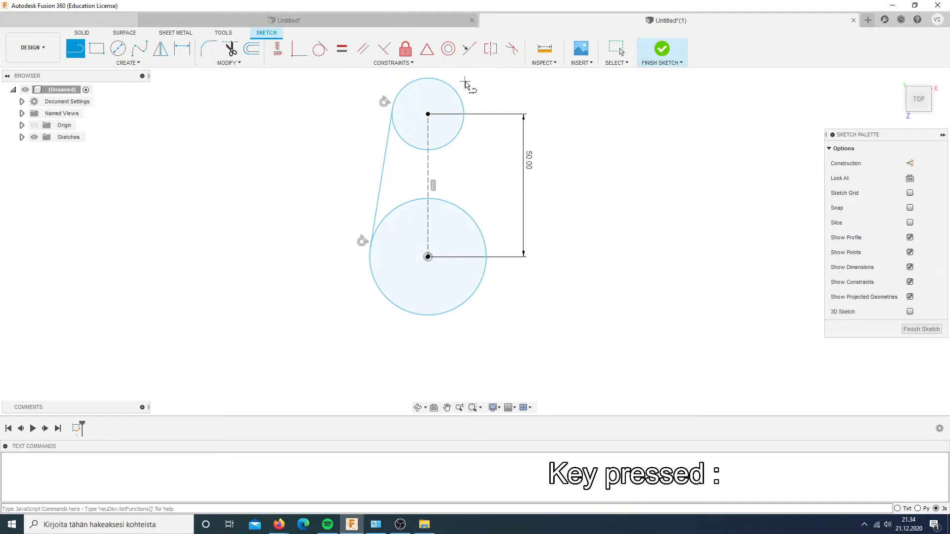
left_click(454, 87)
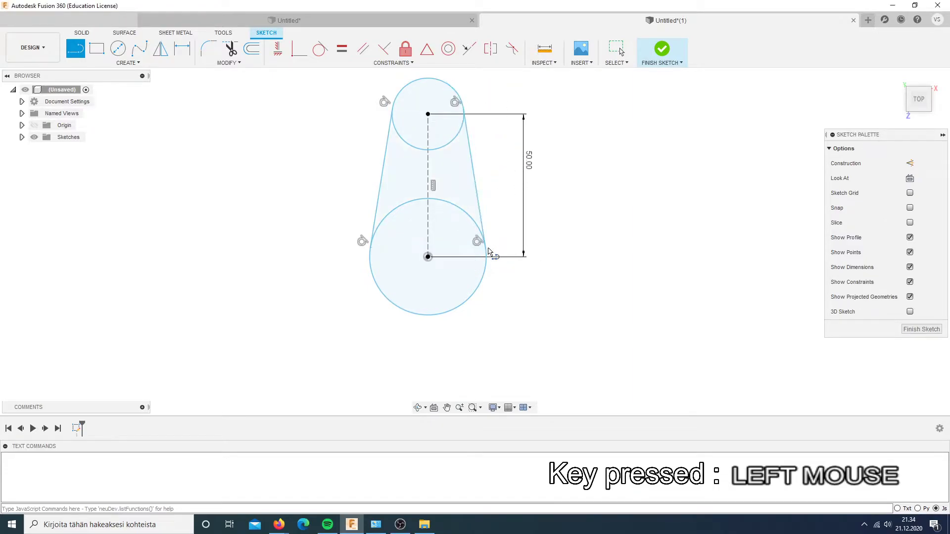
- Extrude both slot profiles 20 mm into a solid tapered body
key("e")
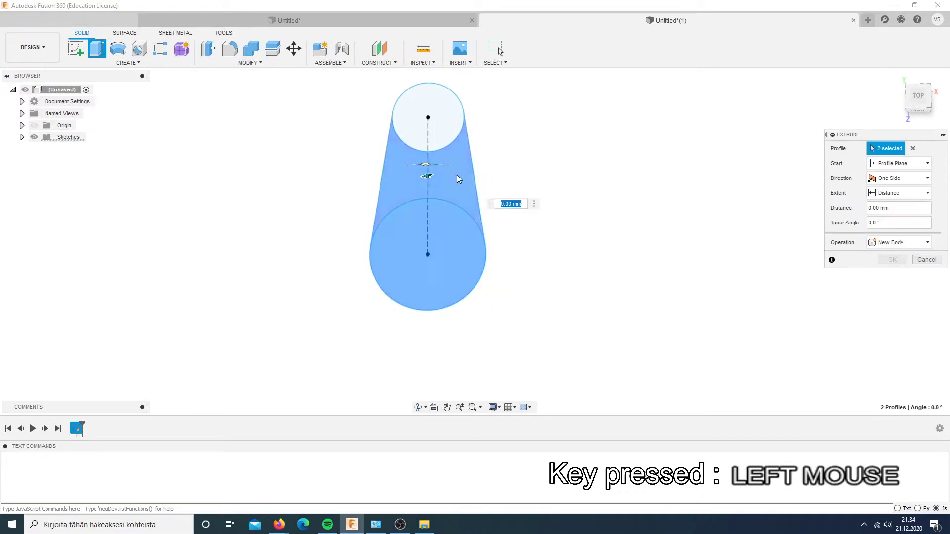
middle_click(545, 190)
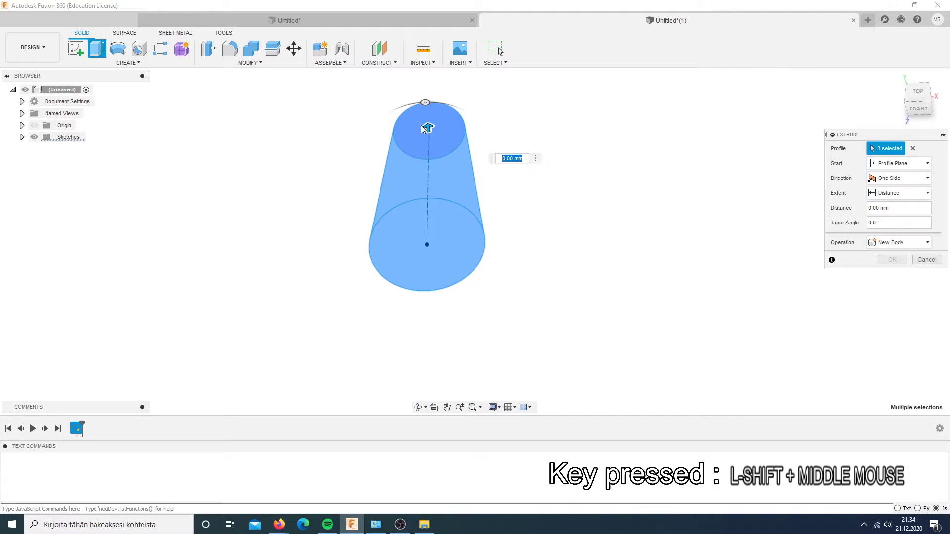
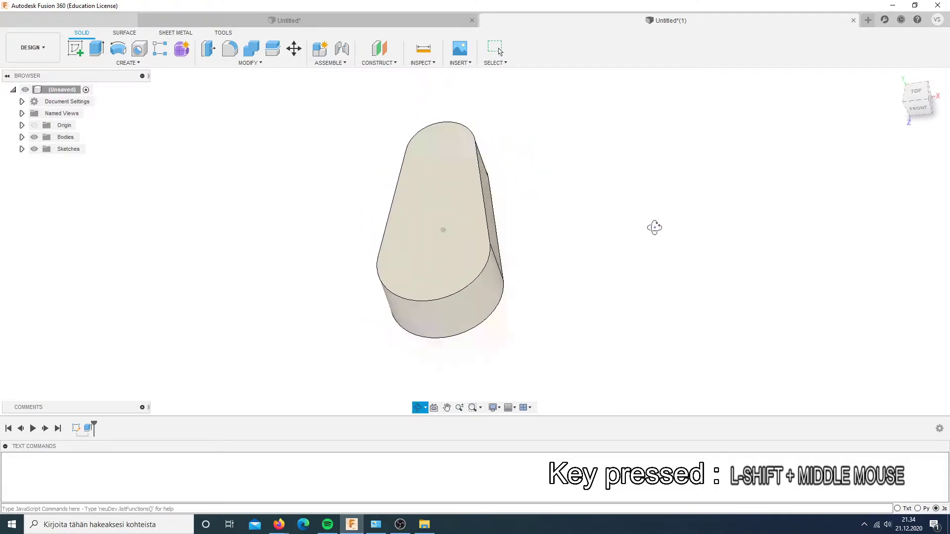
scroll("down", 3)
scroll("up", 3)
middle_click(613, 197)
- On the top face, project the outline and offset it 5 mm inward
left_click(516, 207)
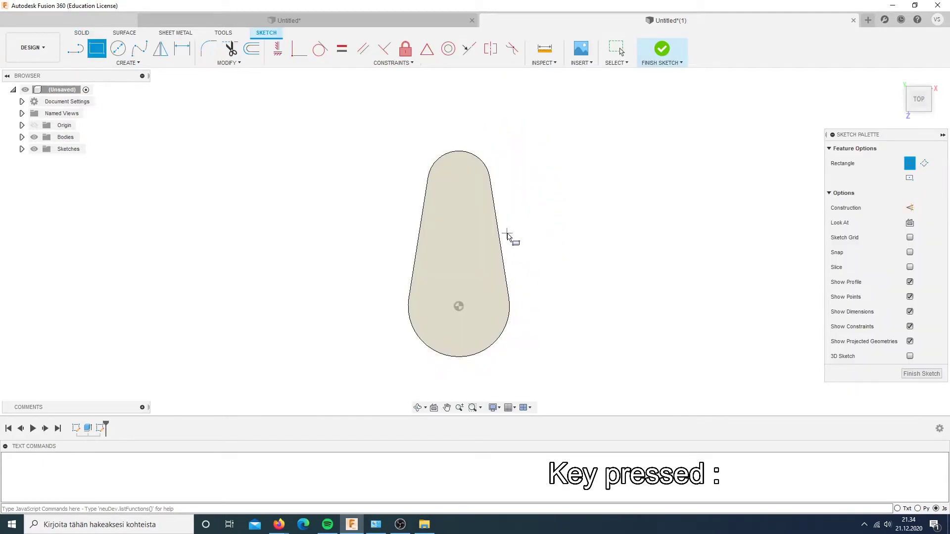
key("p")
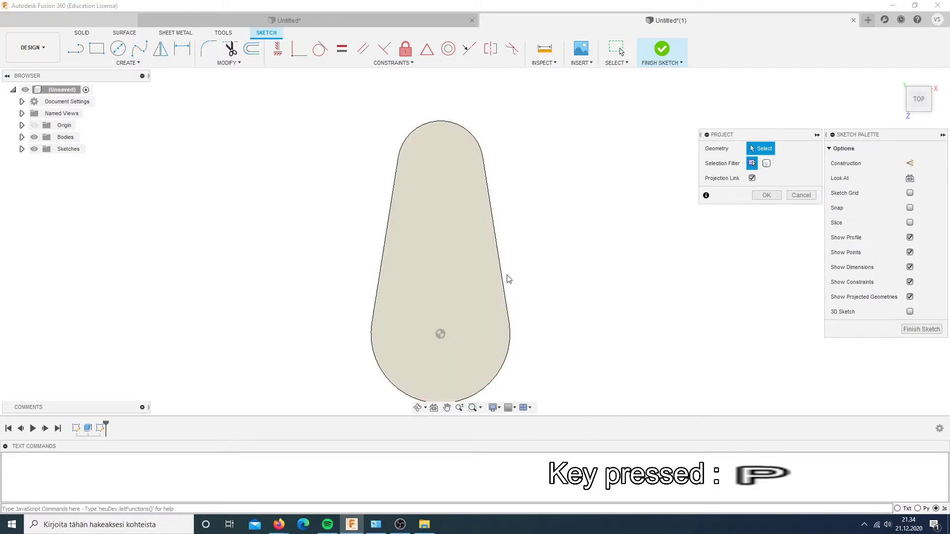
left_click(705, 226)
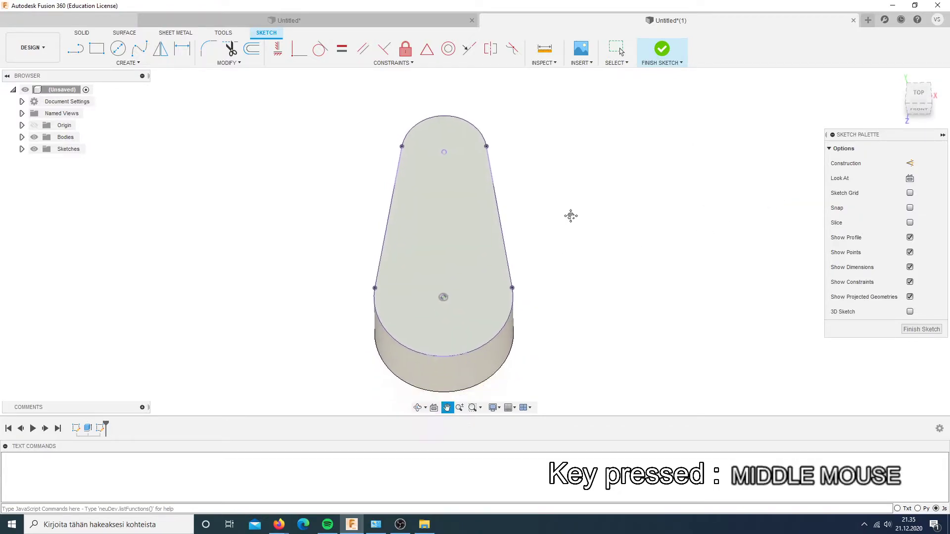
scroll("down", 3)
scroll("up", 3)
scroll("down", 3)
key("o")
left_click(533, 178)
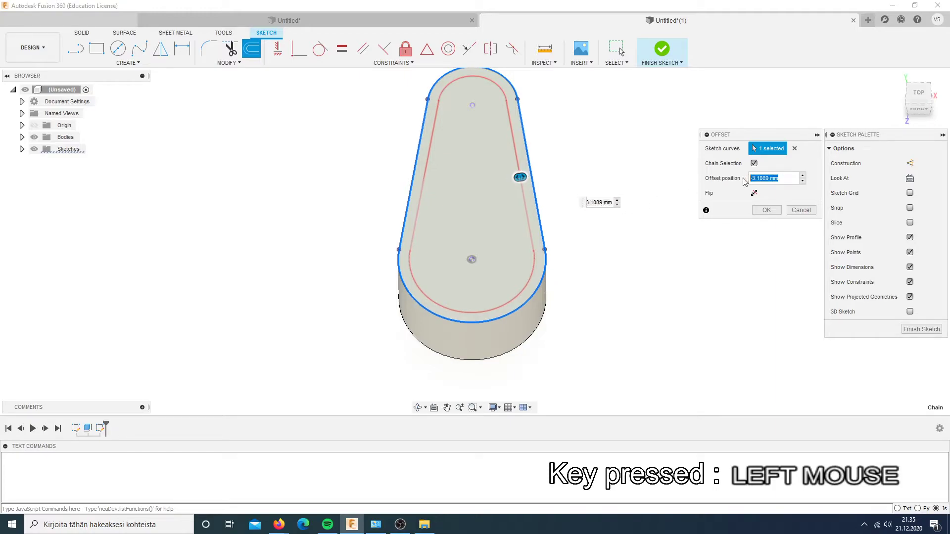
key("5")
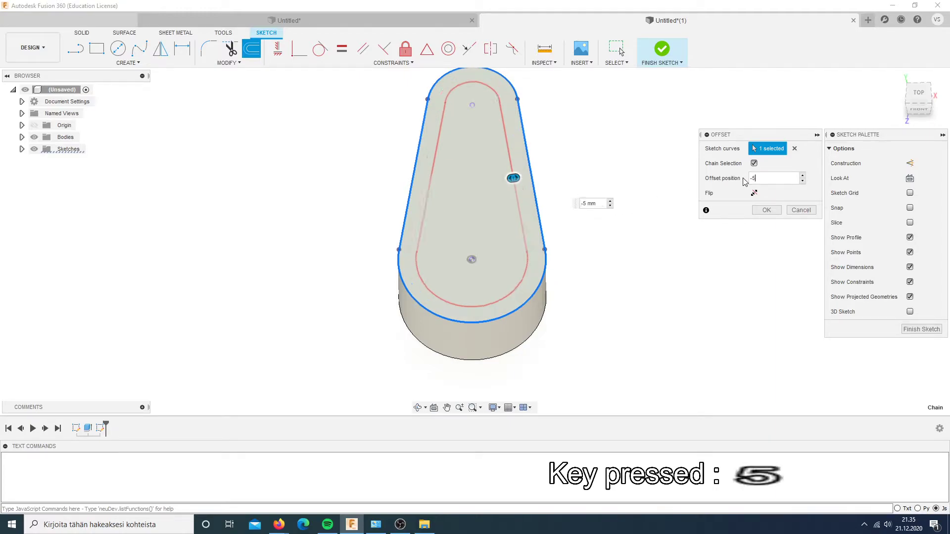
key("Return")
- Cut the inner profile 15 mm down to hollow the body into a pocket
key("e")
left_click(513, 223)
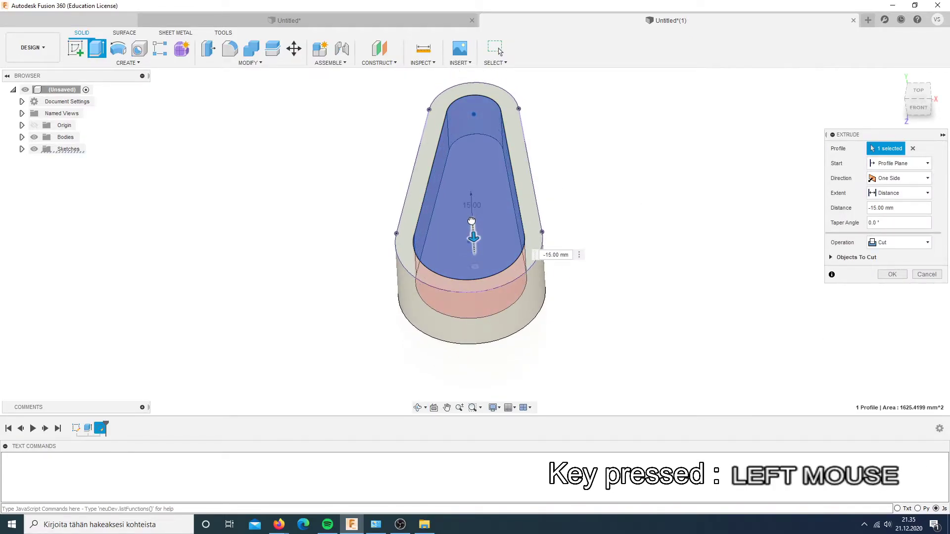
middle_click(625, 206)
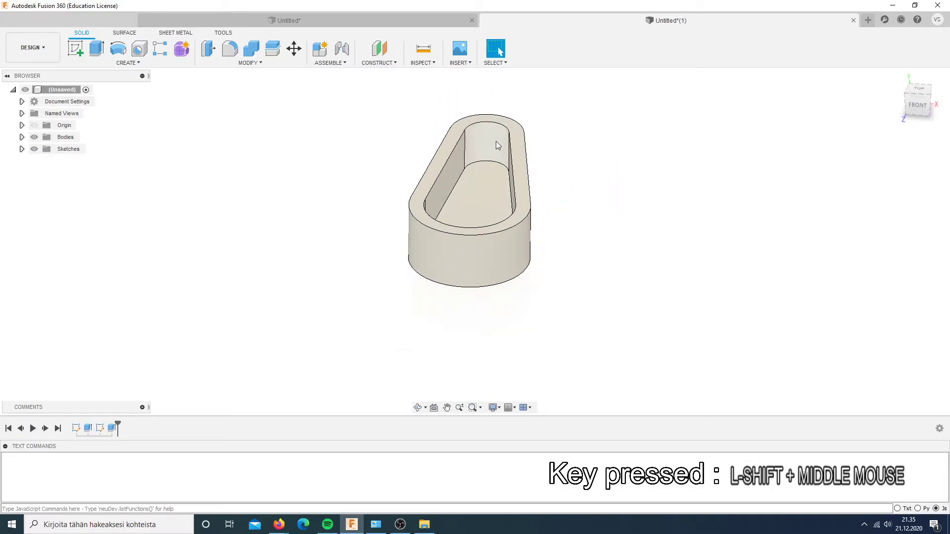
scroll("down", 3)
- Project the top rim outline into a new sketch and draw a line across the slot
left_click(536, 161)
key("r")
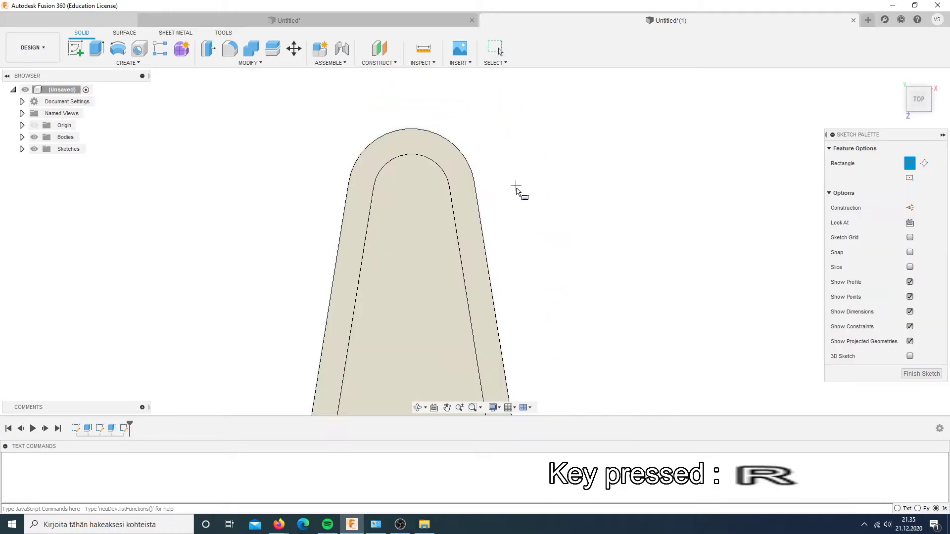
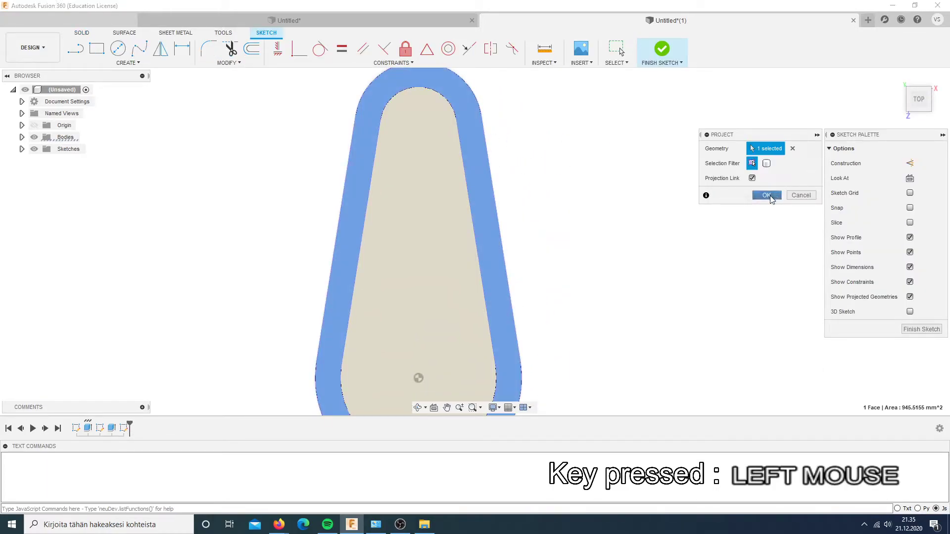
left_click(460, 199)
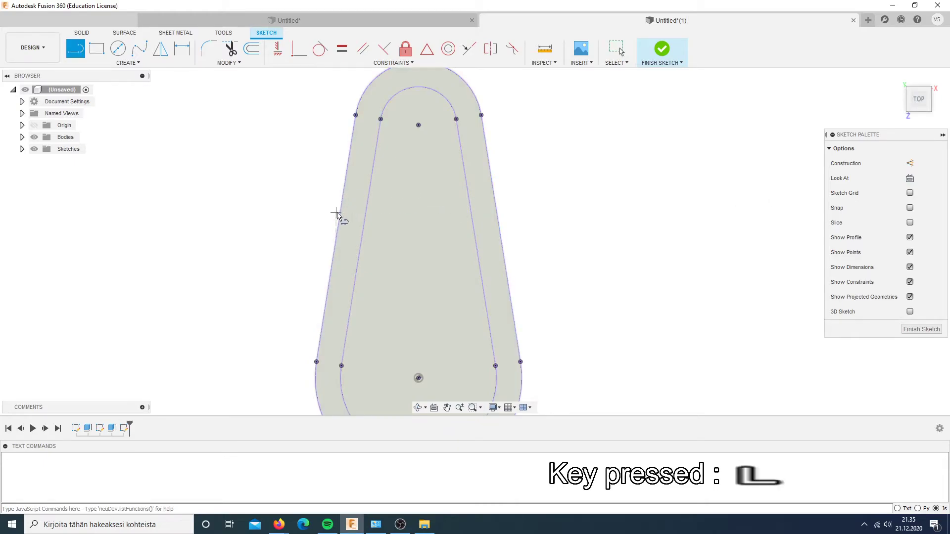
left_click(347, 208)
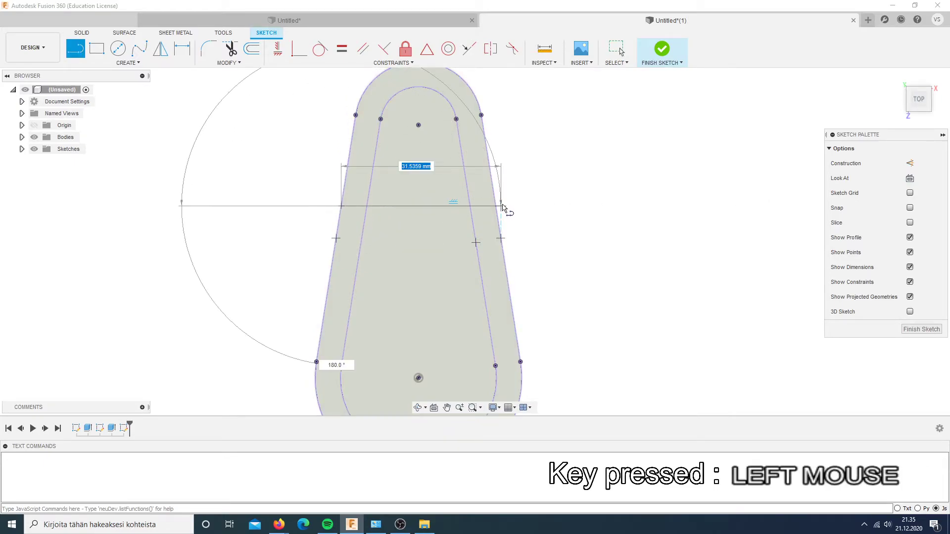
key("Escape")
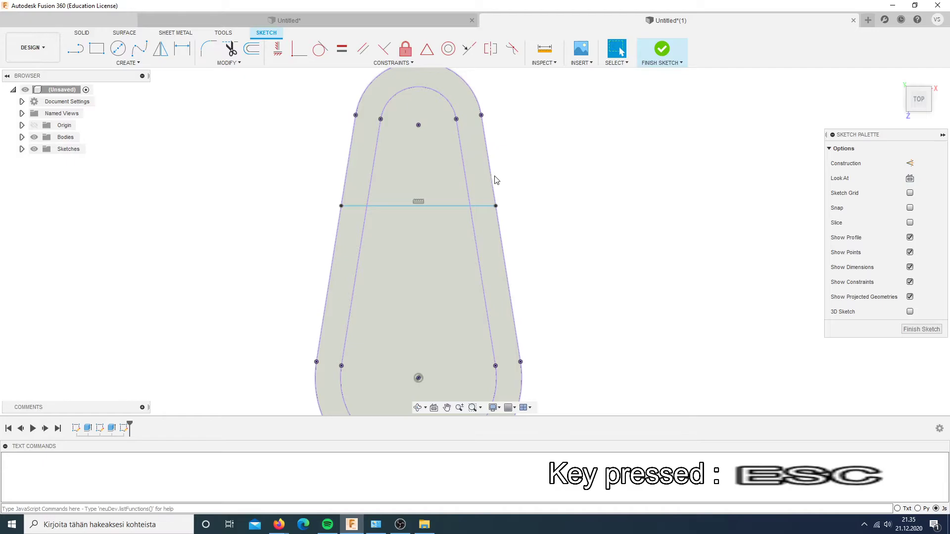
- Cut the rounded end profiles above the cross line down by 3 mm
left_click(532, 144)
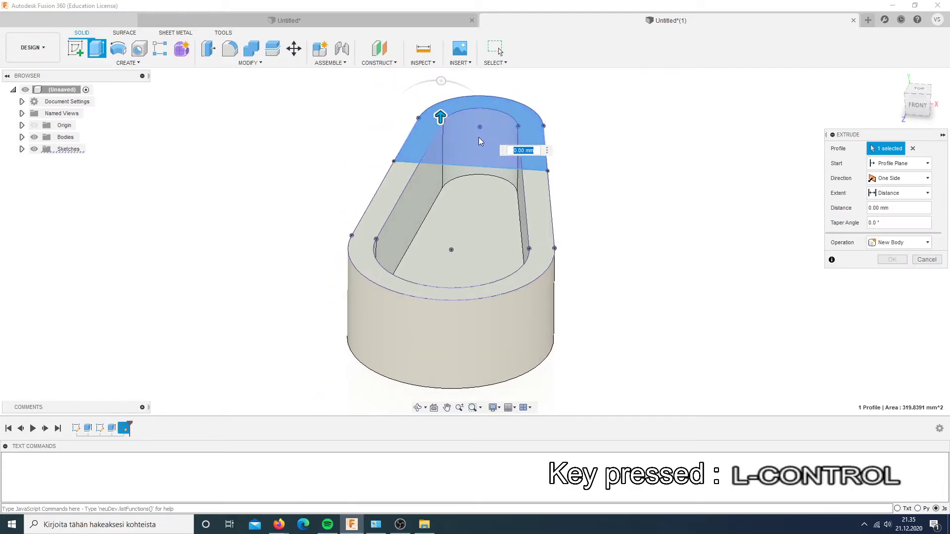
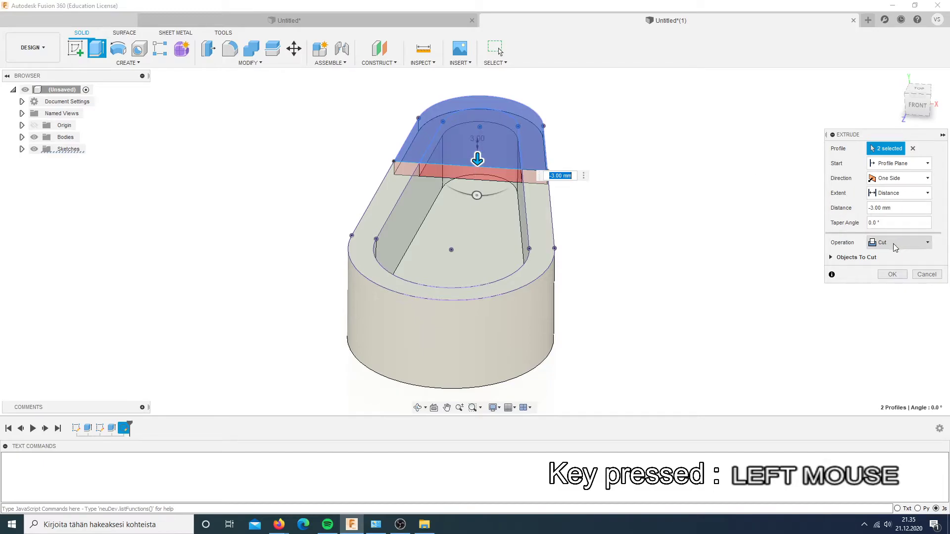
left_click(893, 257)
scroll("down", 3)
left_click(894, 261)
middle_click(663, 213)
- Sketch a circle on the top face and cut it 24 mm through the holder as a hole
key("r")
key("r")
key("c")
left_click(495, 290)
key("e")
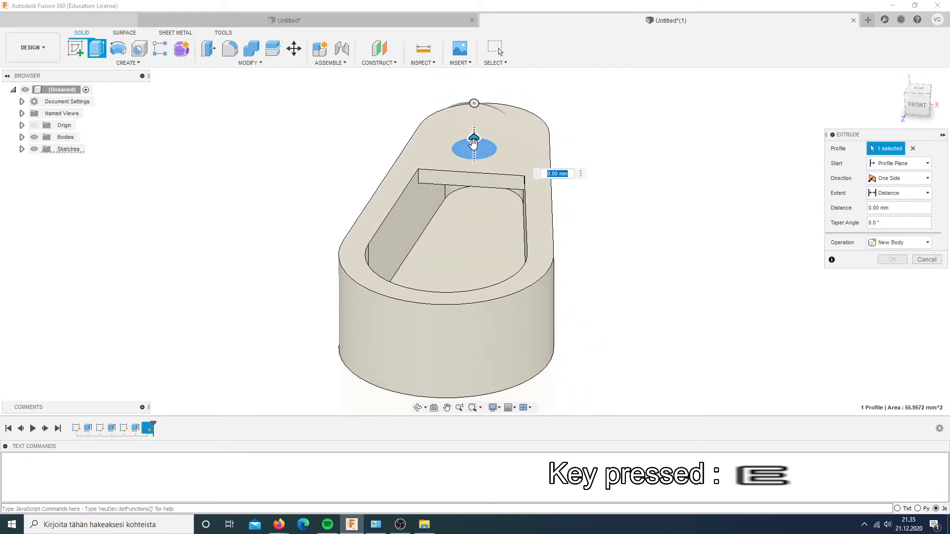
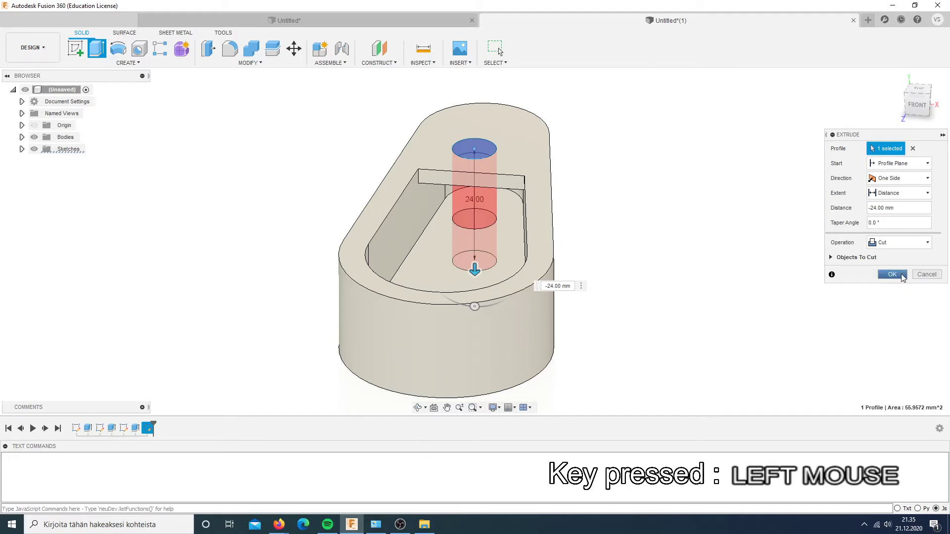
middle_click(729, 269)
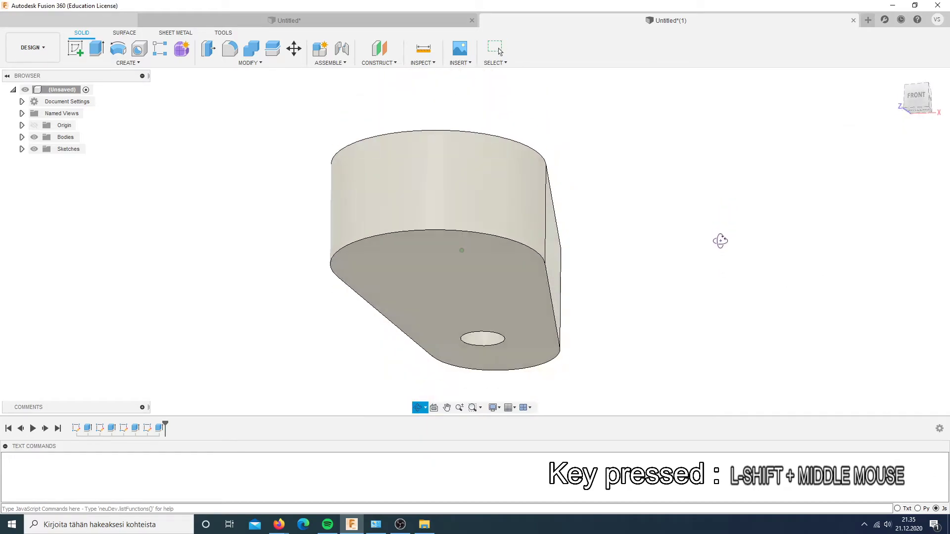
scroll("down", 3)
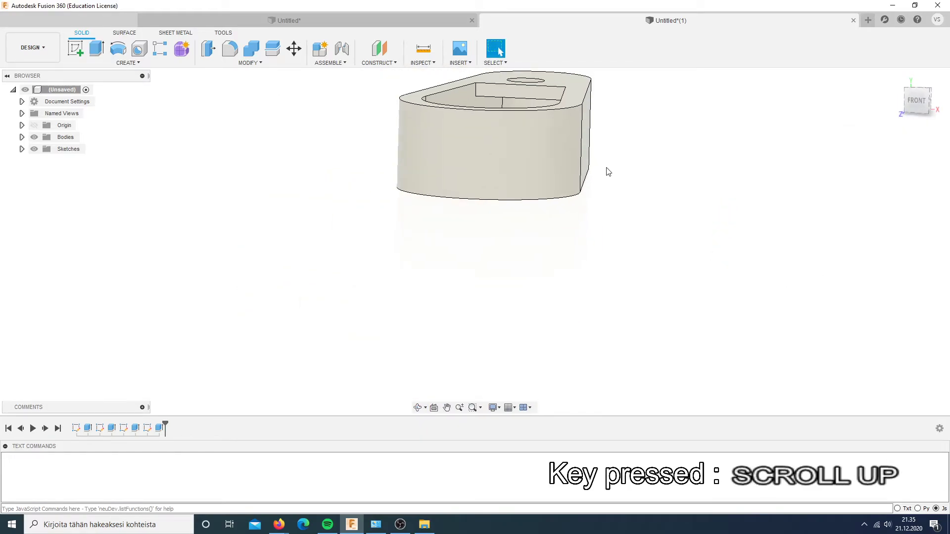
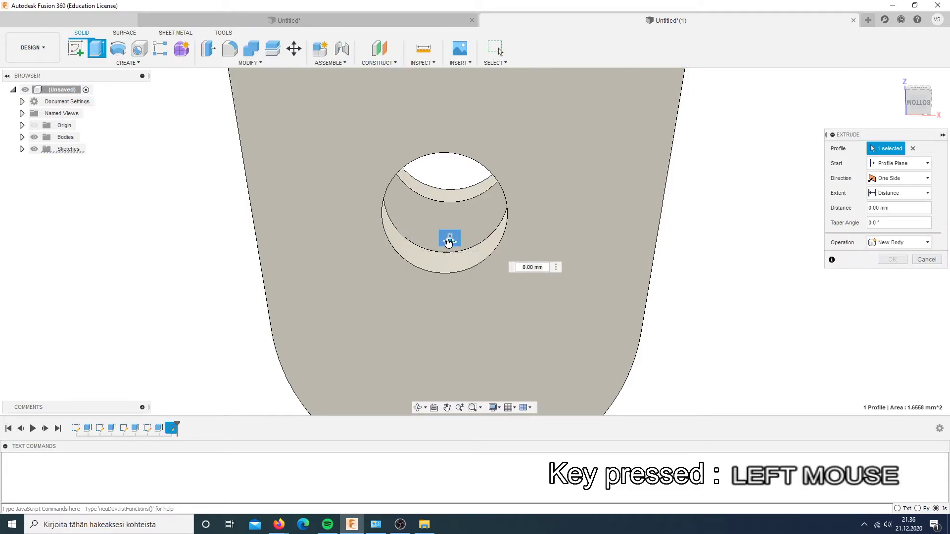
scroll("up", 3)
middle_click(745, 252)
scroll("down", 3)
scroll("up", 3)
key("ctrl+z")
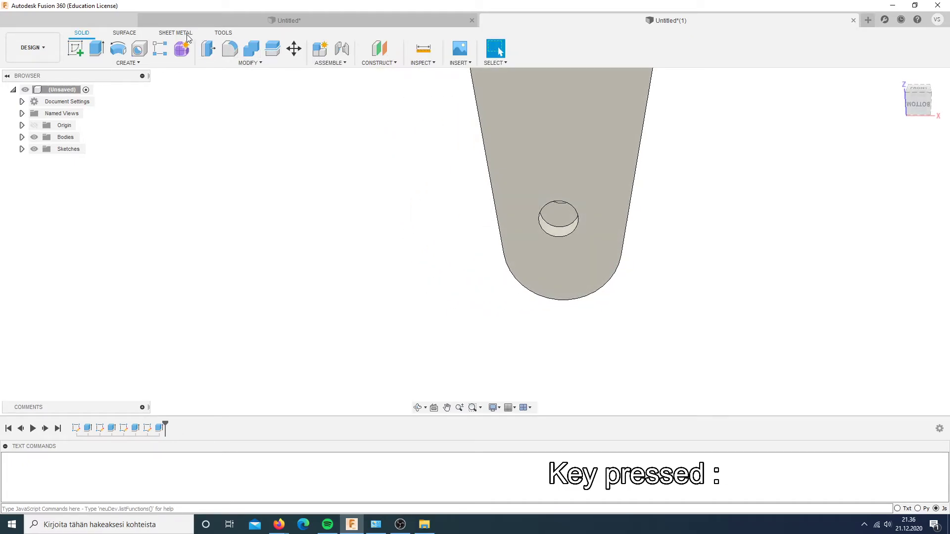
- Add a Section Analysis slicing the holder 7 mm in to show its hatched walls
left_click(424, 66)
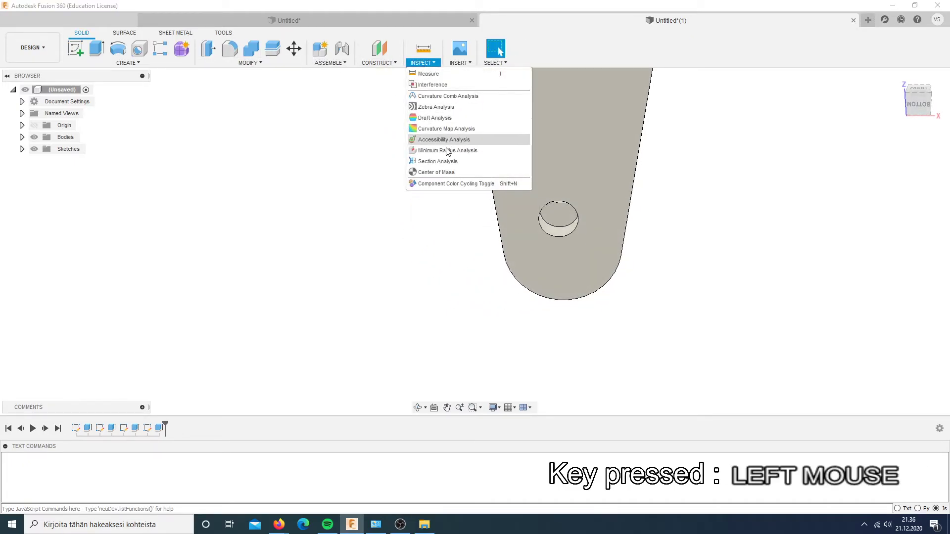
scroll("up", 3)
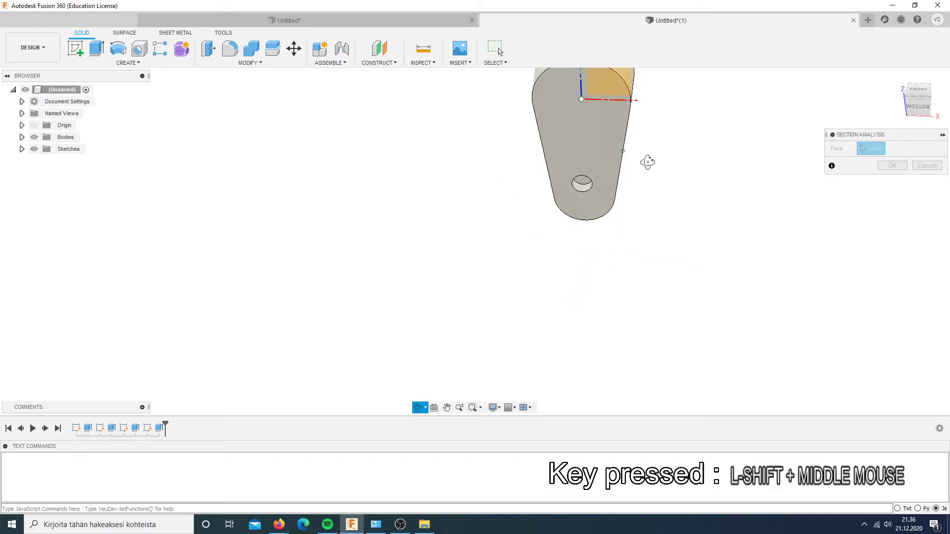
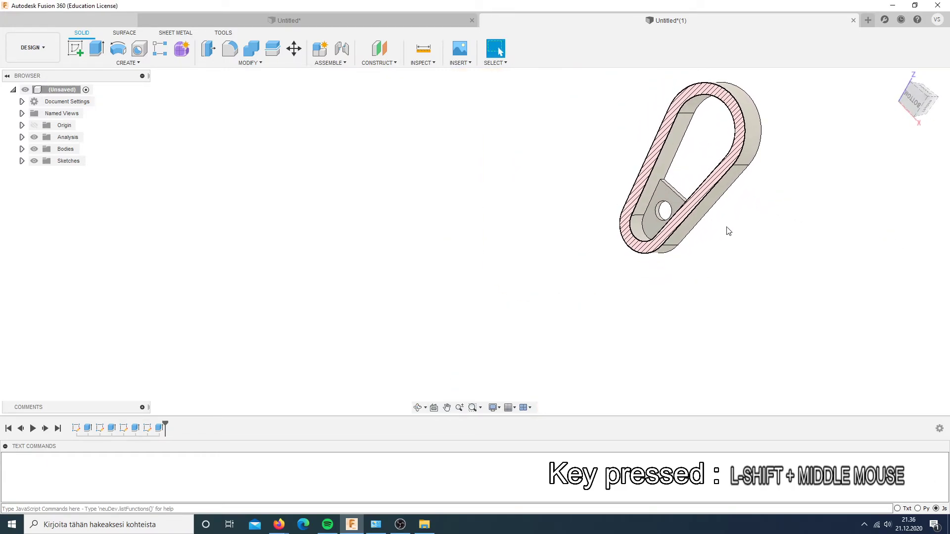
scroll("down", 3)
- Start a new sketch placed on the rib face above the hole
left_click(653, 172)
key("r")
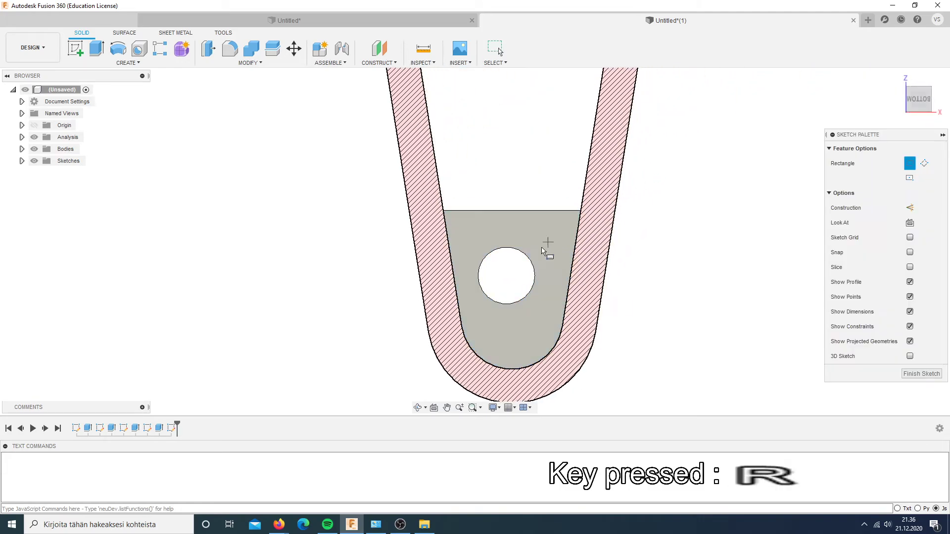
key("p")
left_click(548, 219)
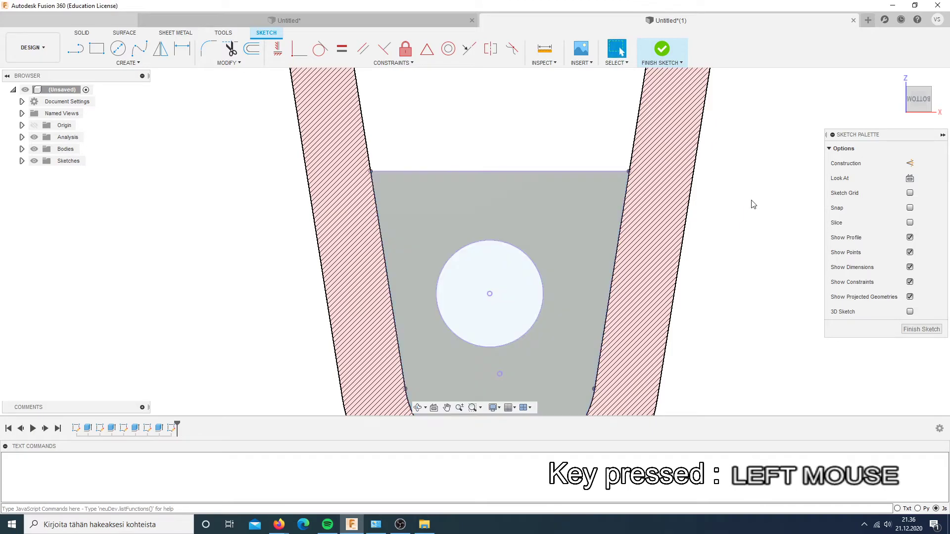
- Draw a small rectangle above the hole and begin extruding it as a peg
key("r")
left_click(541, 228)
key("Escape")
key("e")
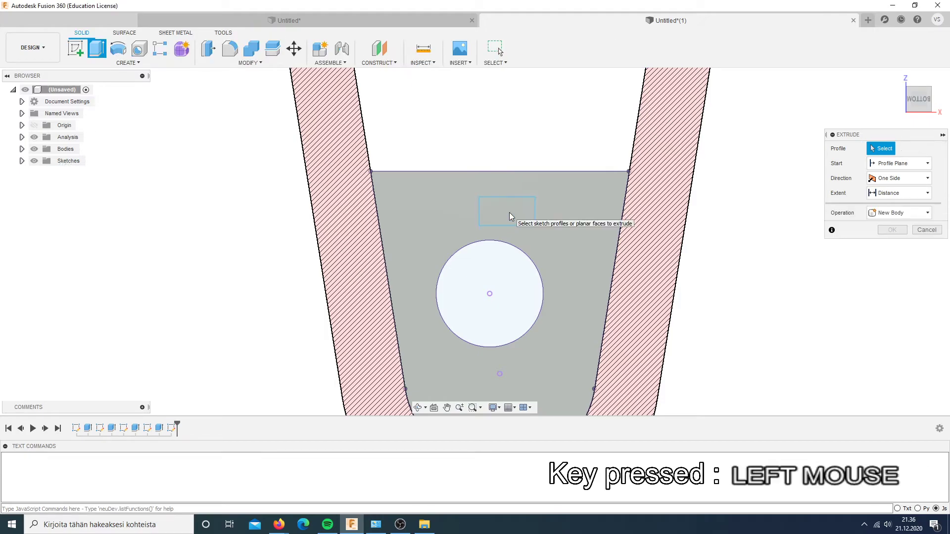
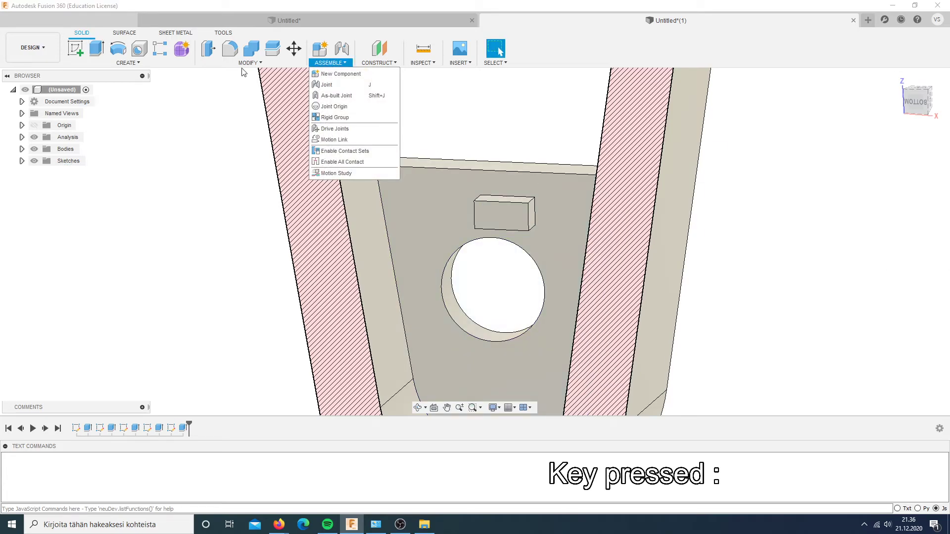
- Fillet the four vertical peg edges with a 1 mm radius
left_click(247, 63)
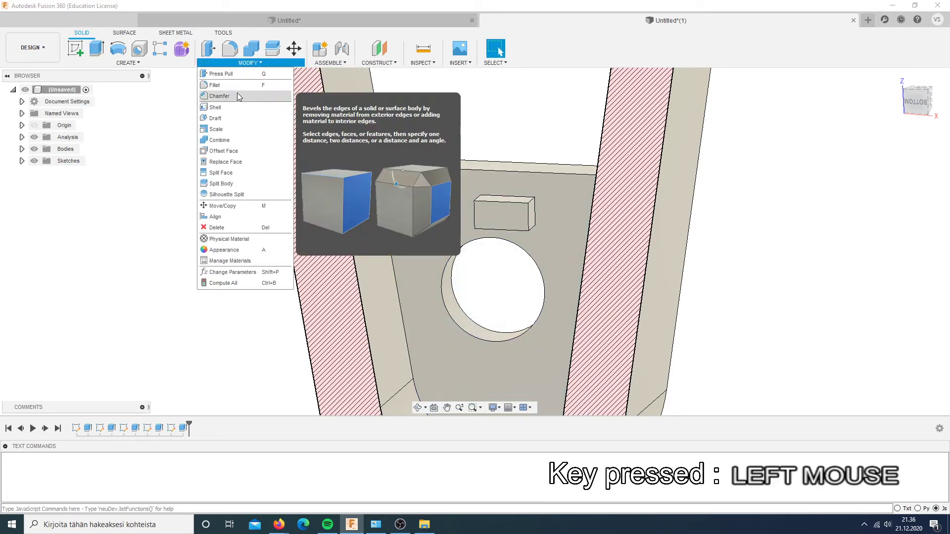
scroll("down", 3)
left_click(597, 215)
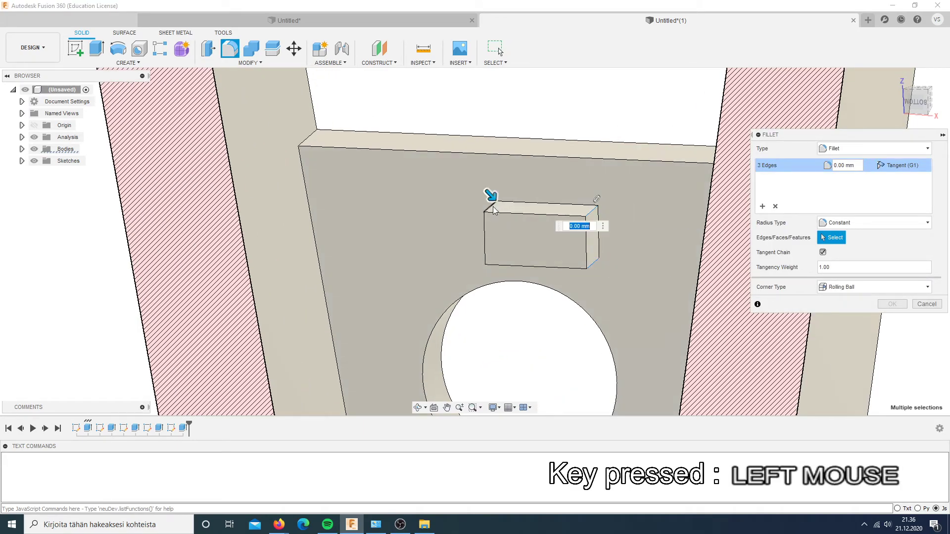
left_click(498, 260)
key("4")
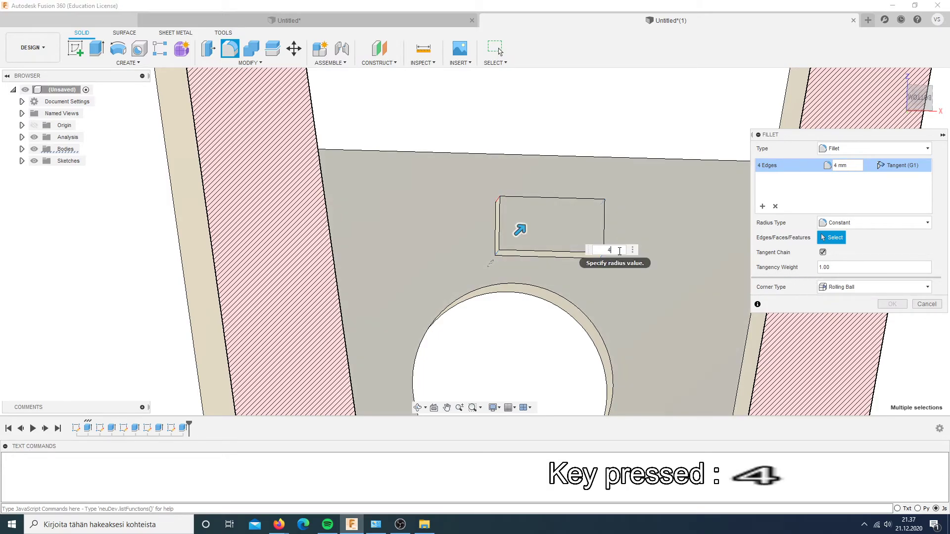
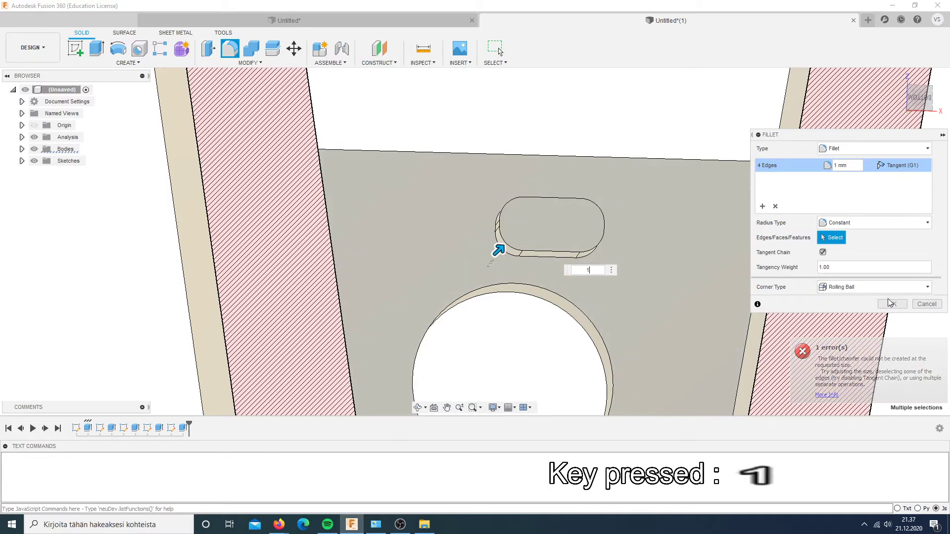
left_click(891, 304)
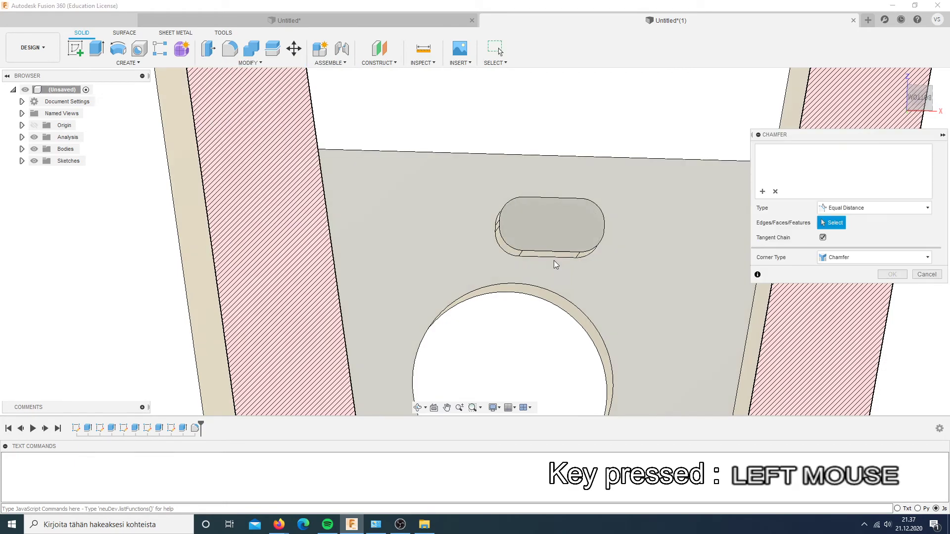
- Chamfer the peg's top edge by 1 mm to bevel it
left_click(548, 261)
key("1")
left_click(900, 277)
scroll("up", 3)
middle_click(685, 221)
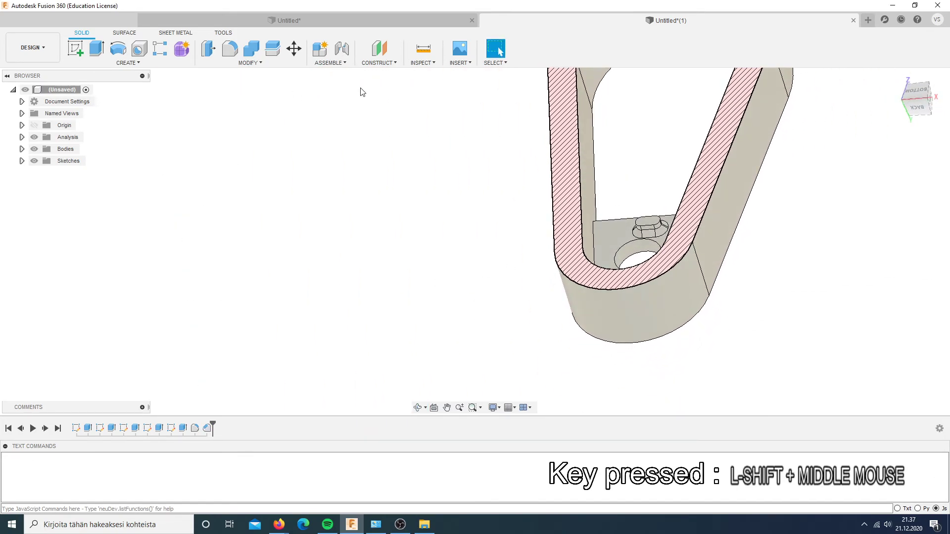